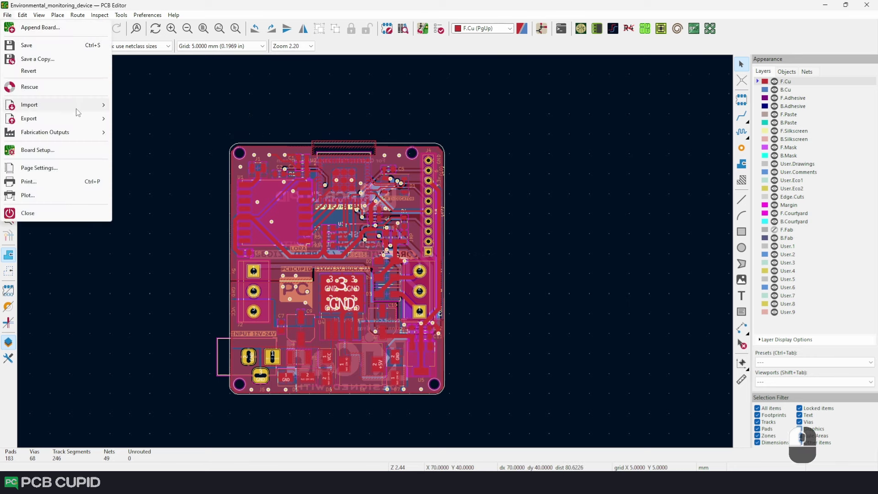
Step: Reveal the board export options under the File menu to reach the STEP export
left_click_drag(83, 120, 83, 120)
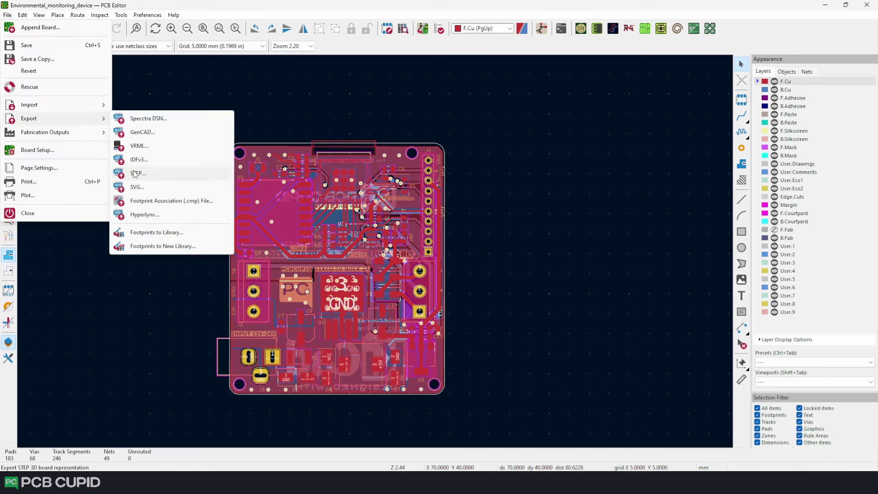
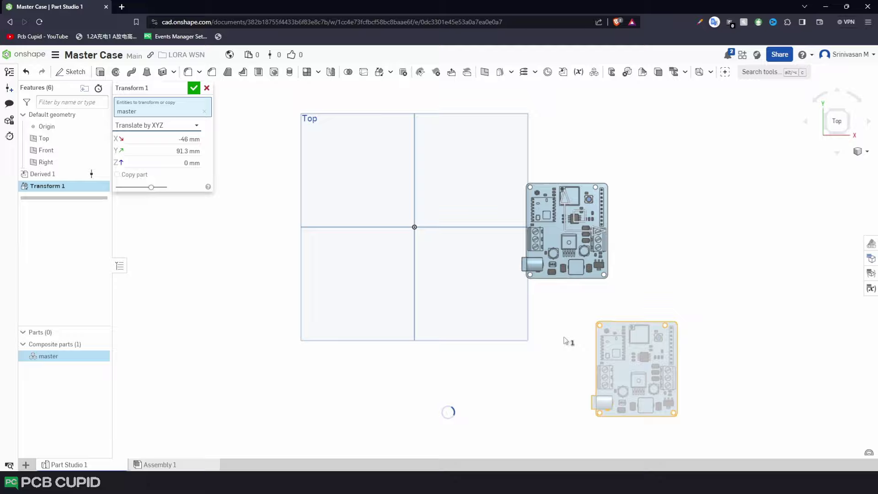
Step: Drag the master board across the Top plane so it sits centred over the origin
left_click_drag(625, 177, 843, 121)
left_click_drag(843, 121, 833, 150)
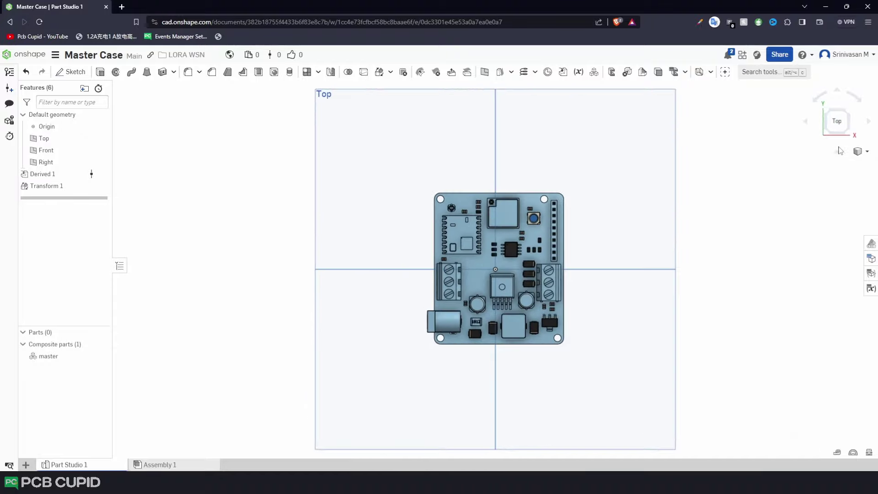
Step: Orbit around the board to inspect its underside pins and return to a top-down view
left_click_drag(804, 128, 712, 391)
right_click(712, 390)
left_click_drag(714, 352, 58, 176)
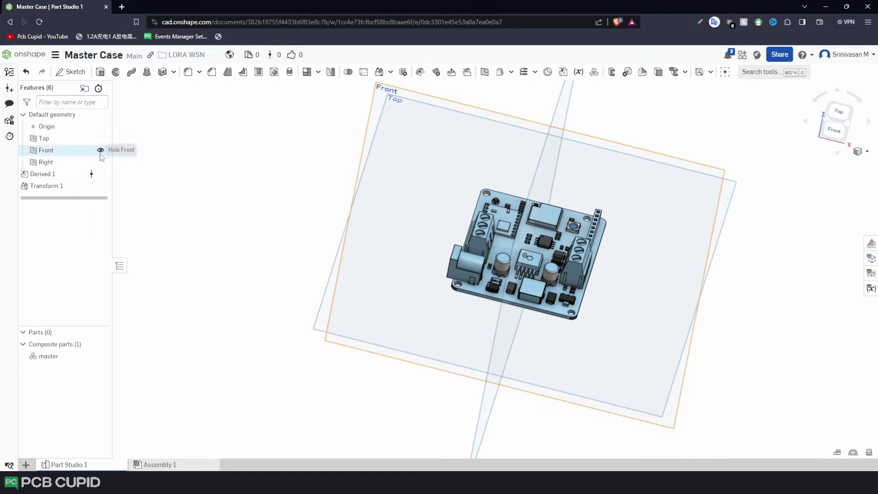
left_click_drag(104, 152, 101, 168)
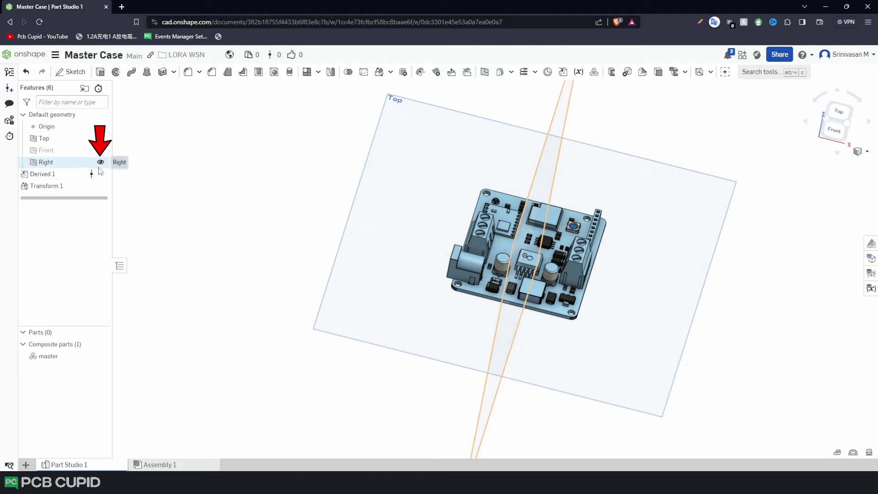
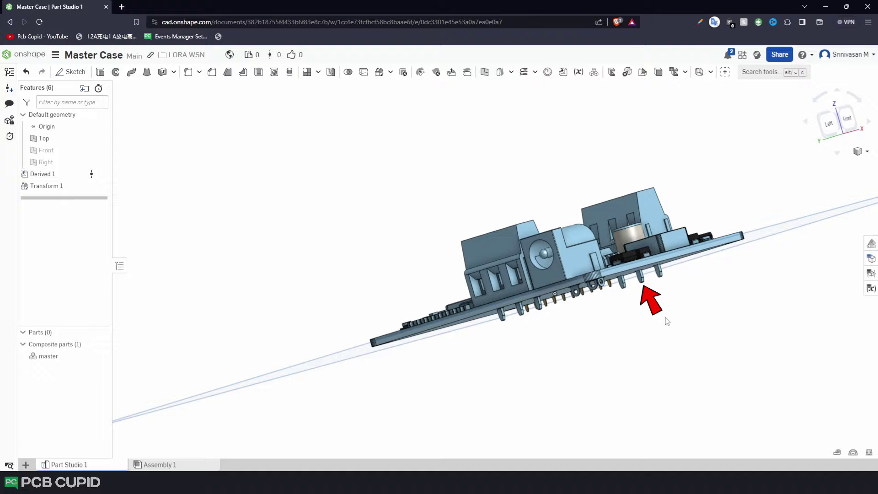
middle_click(670, 324)
left_click_drag(669, 326, 601, 347)
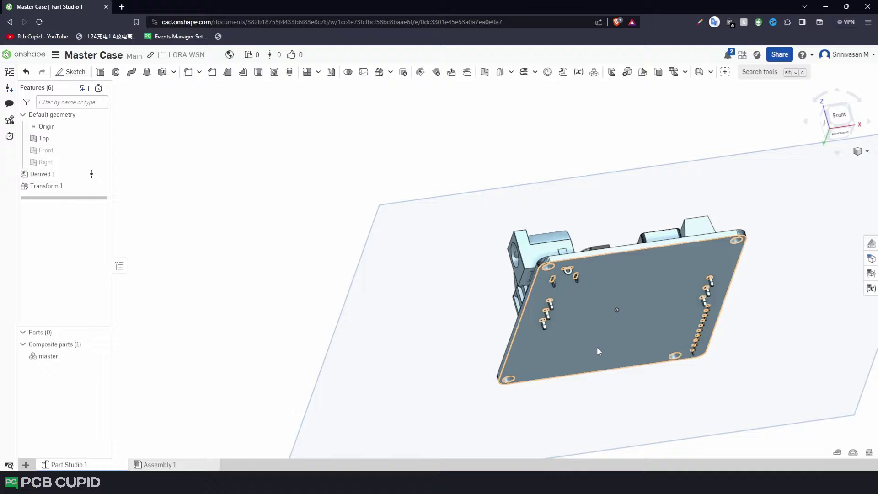
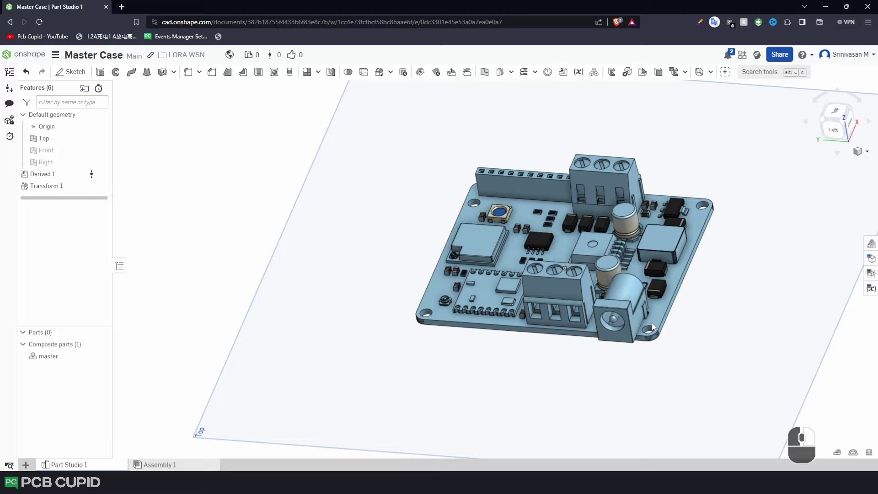
left_click_drag(648, 315, 686, 335)
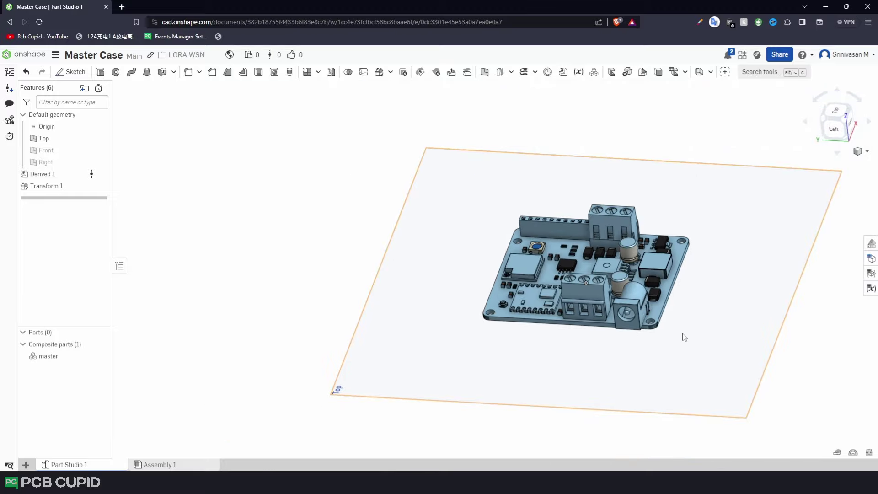
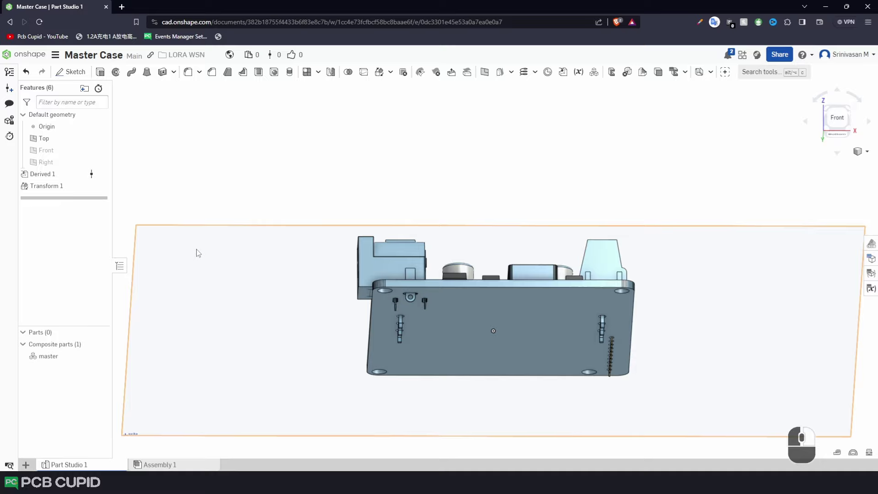
Step: Tilt the view edge-on to see the board base resting on the Top plane
left_click_drag(198, 251, 366, 303)
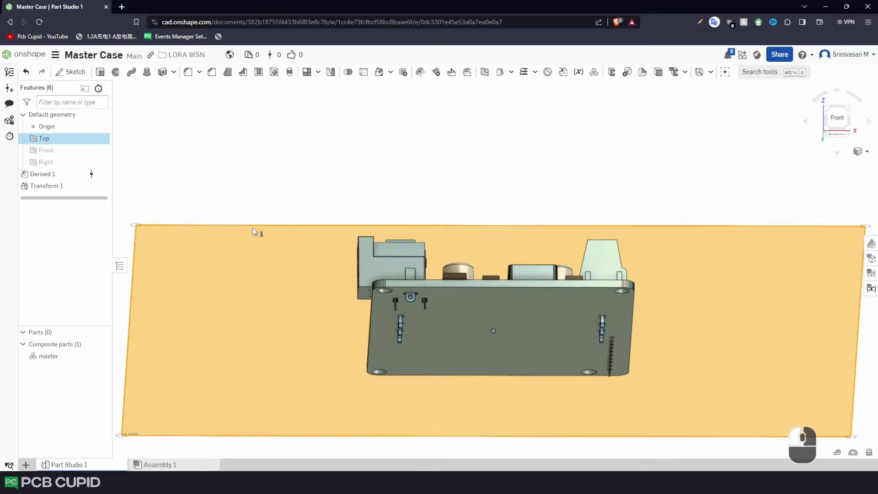
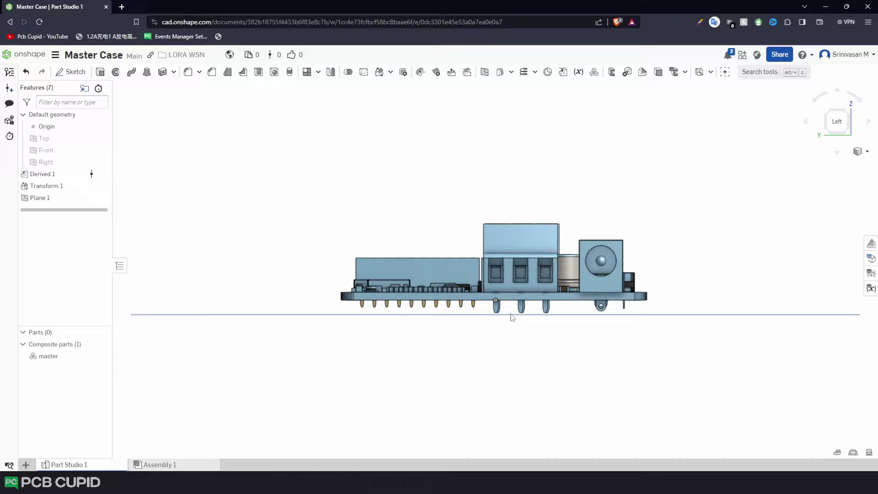
Step: Zoom and pan around Sketch 1's rectangle and its four corner hole circles
left_click(835, 113)
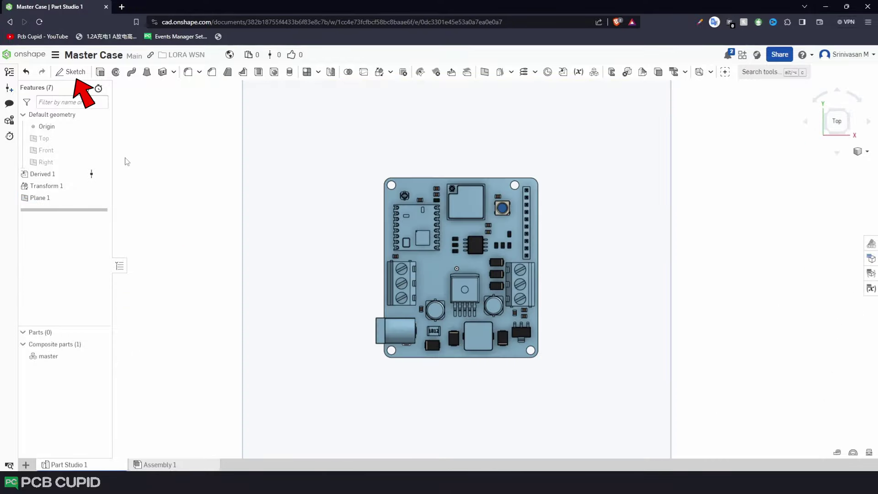
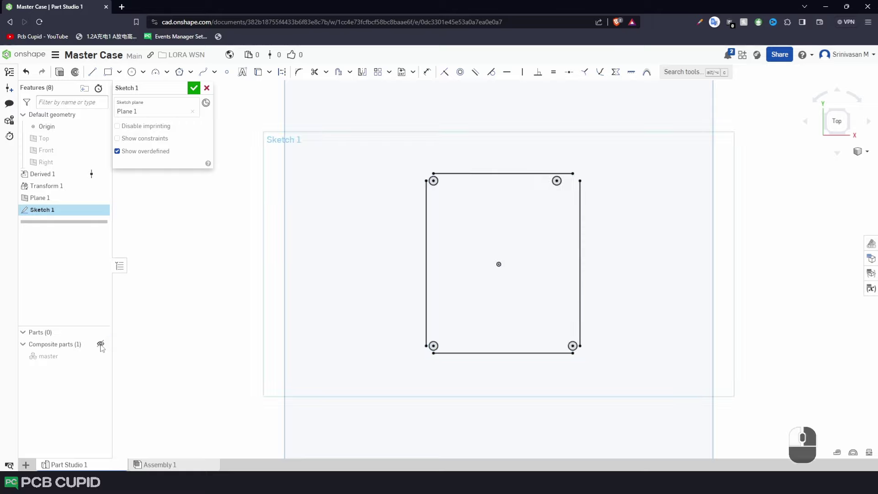
scroll("down", 3)
middle_click(591, 220)
scroll("up", 3)
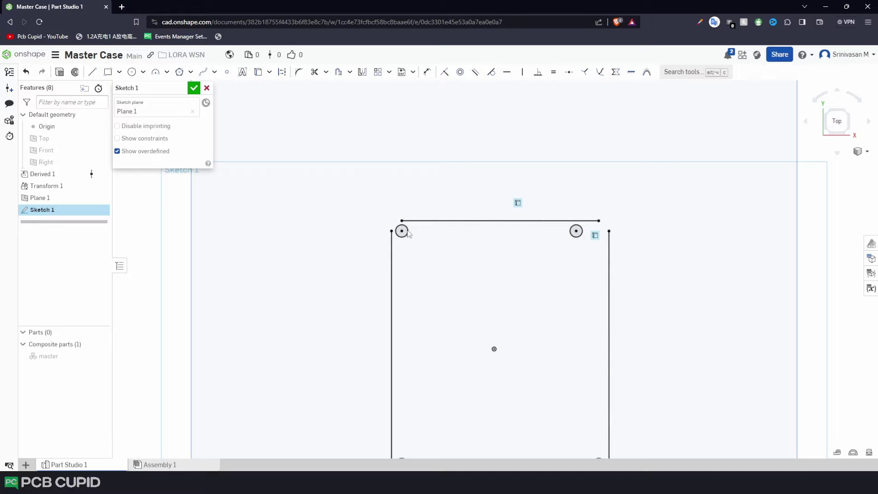
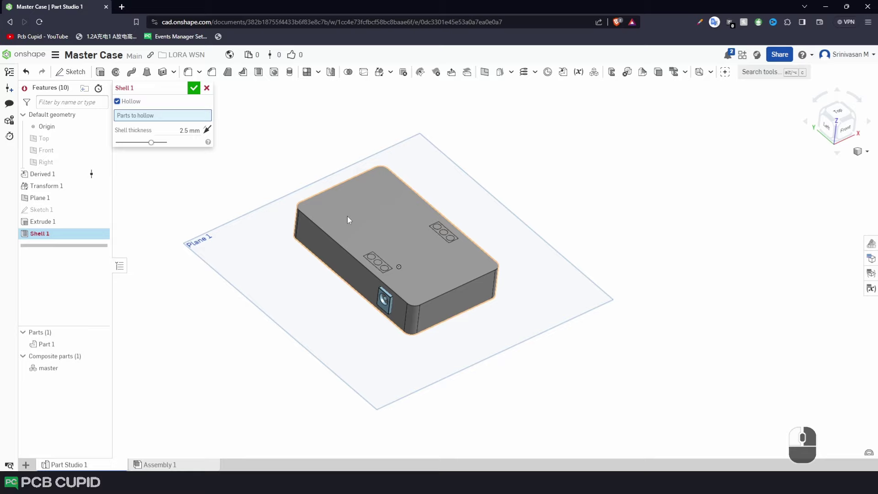
Step: Pick Part 1 as the body to hollow at 2.5 mm wall thickness
left_click_drag(360, 227, 360, 227)
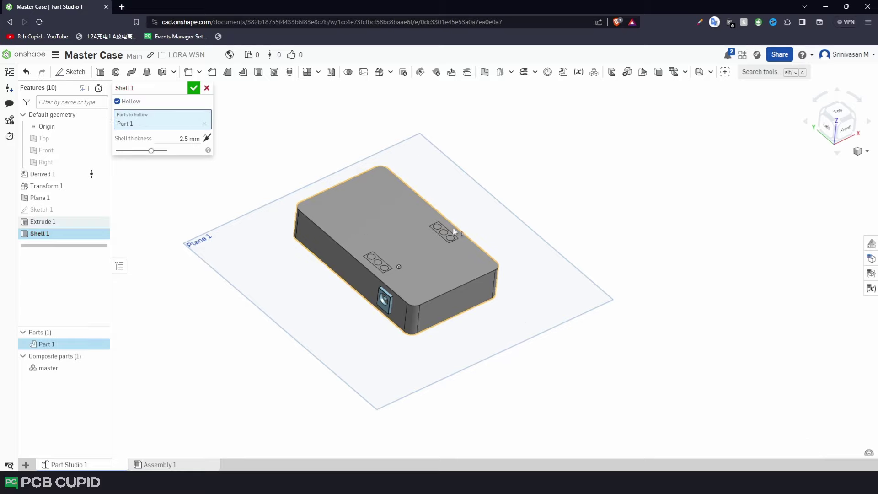
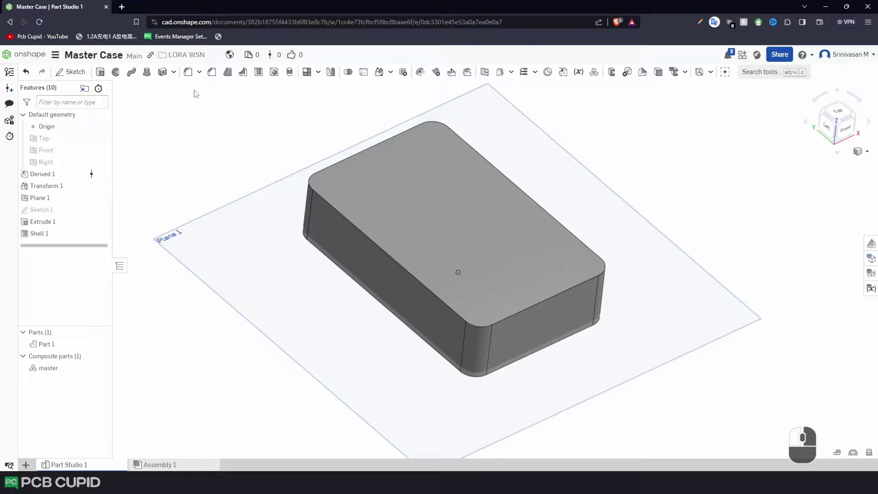
Step: Hide Plane 1 from the case block and bring up the feature options for the split
left_click_drag(386, 332, 254, 285)
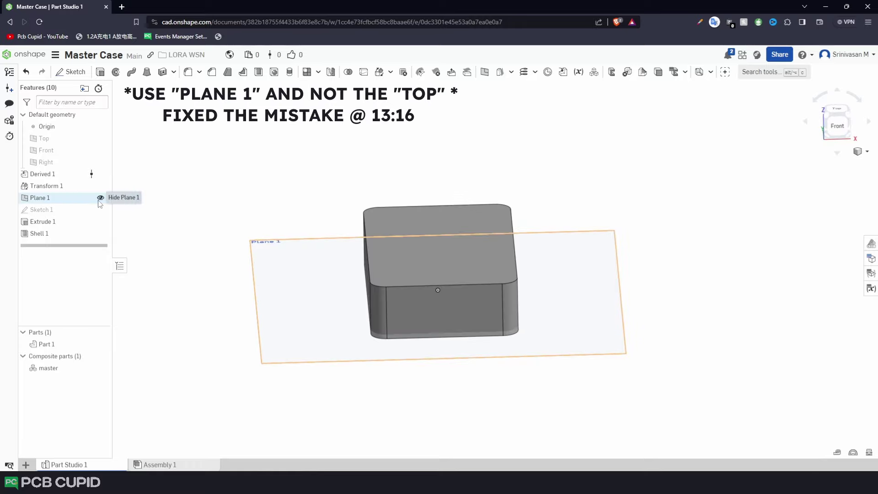
left_click(102, 201)
right_click(152, 229)
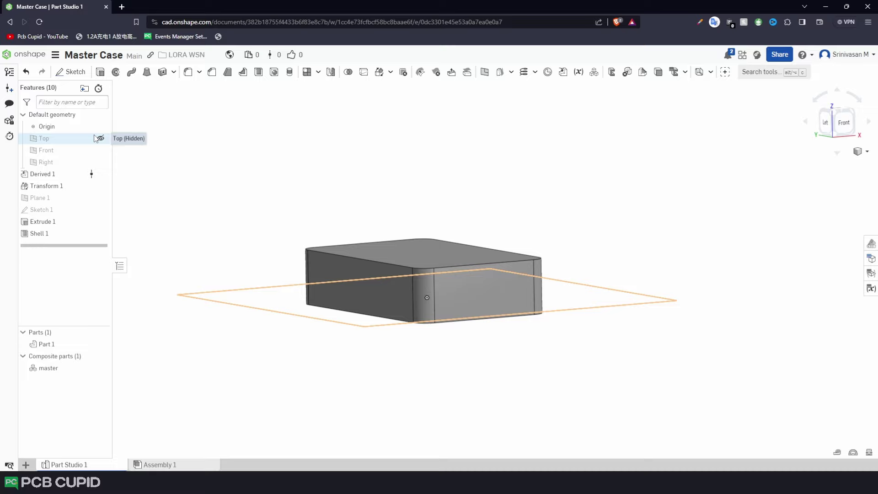
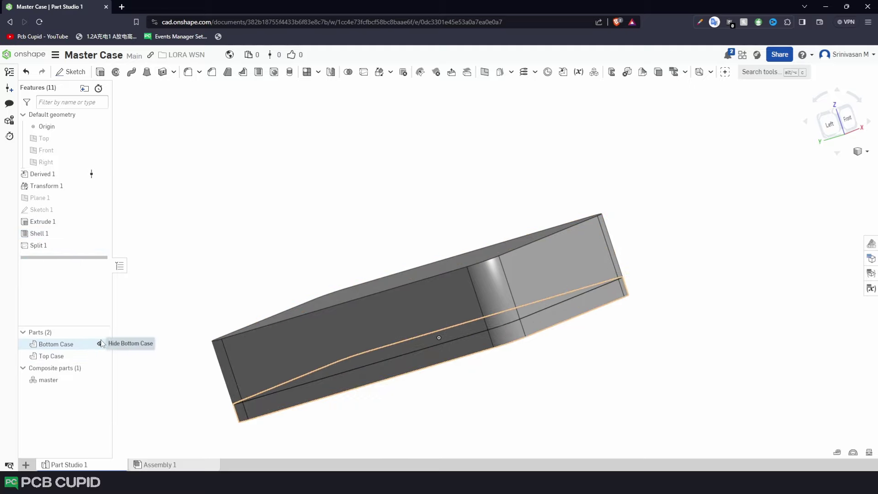
Step: Orbit the split case and reopen Sketch 1 for editing
left_click_drag(101, 345, 83, 269)
left_click_drag(103, 380, 95, 200)
left_click(106, 208)
left_click_drag(338, 221, 58, 211)
left_click(58, 211)
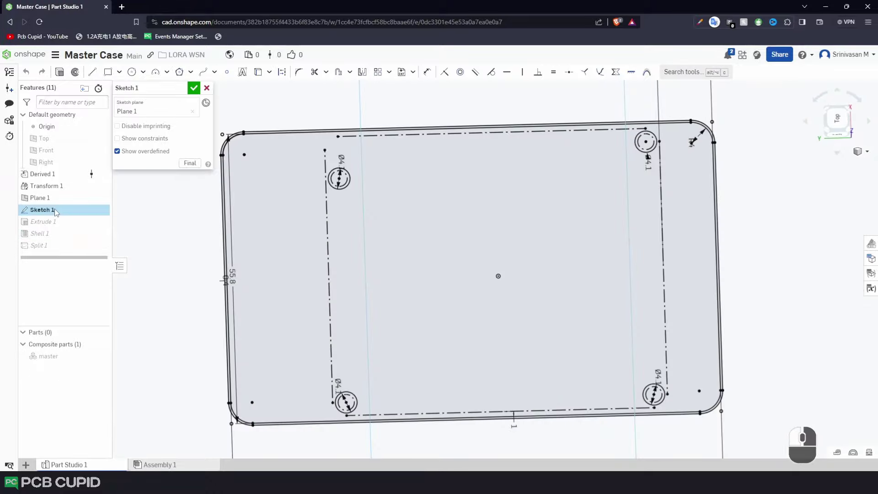
Step: Select the whole rounded outline and offset it inward to form the lip rim profile
left_click(257, 137)
left_click(235, 260)
left_click(715, 407)
left_click(710, 131)
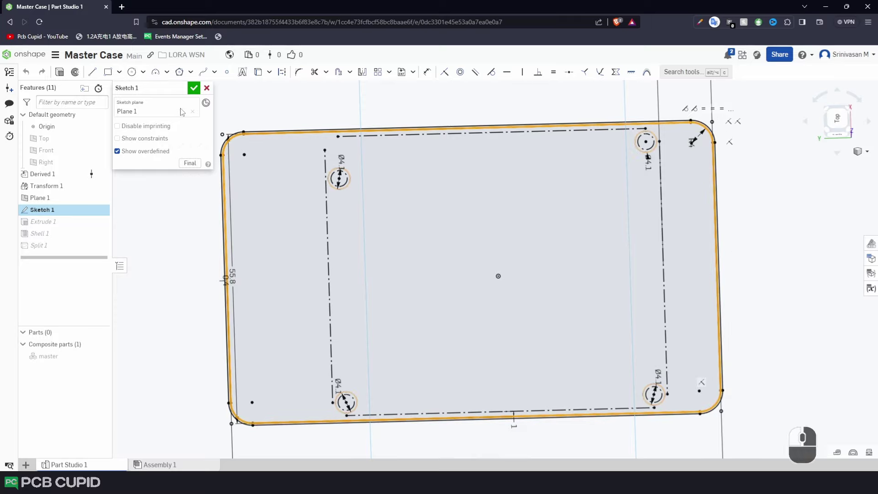
left_click_drag(234, 259, 234, 260)
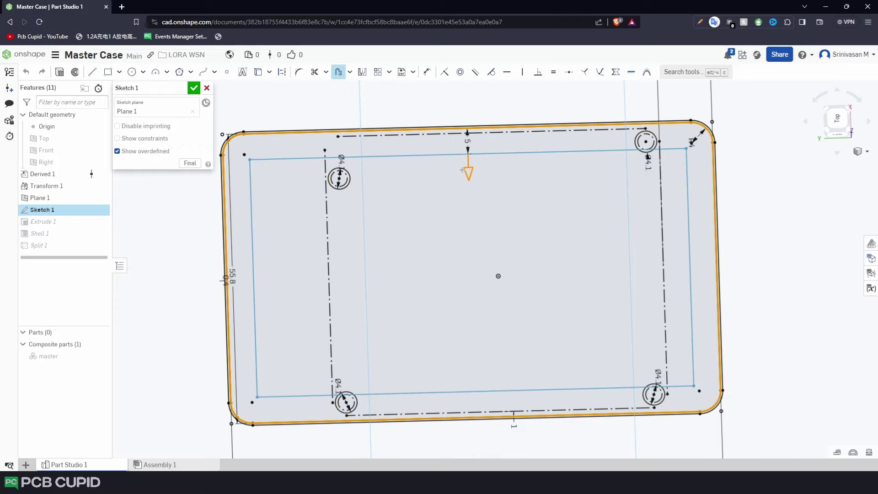
left_click_drag(235, 260, 234, 259)
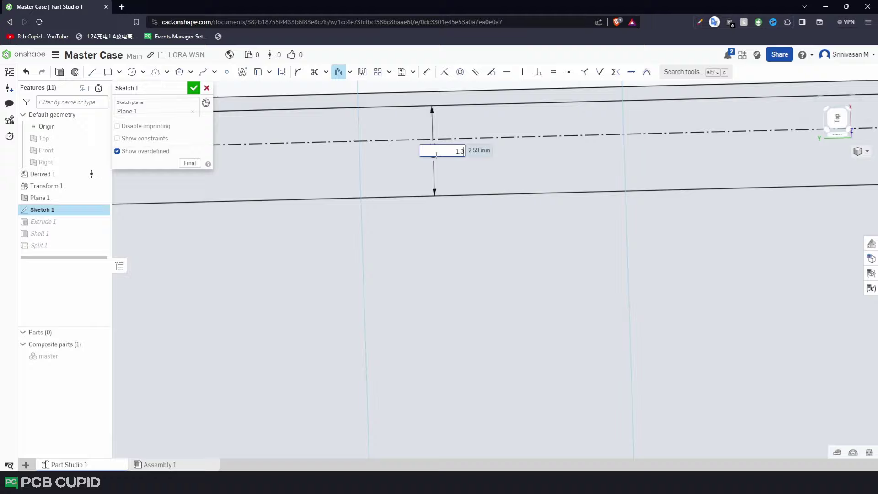
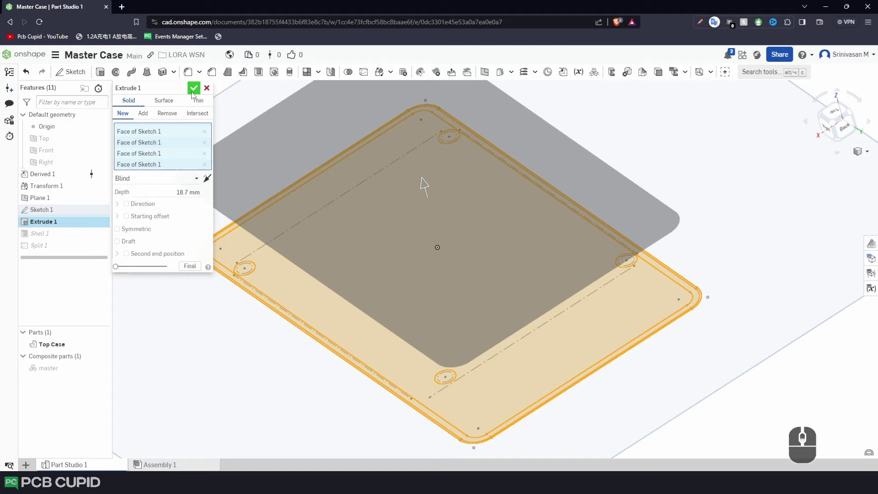
Step: Confirm the rim extrude merged into the Bottom Case and inspect the rim edge
left_click_drag(194, 92, 194, 93)
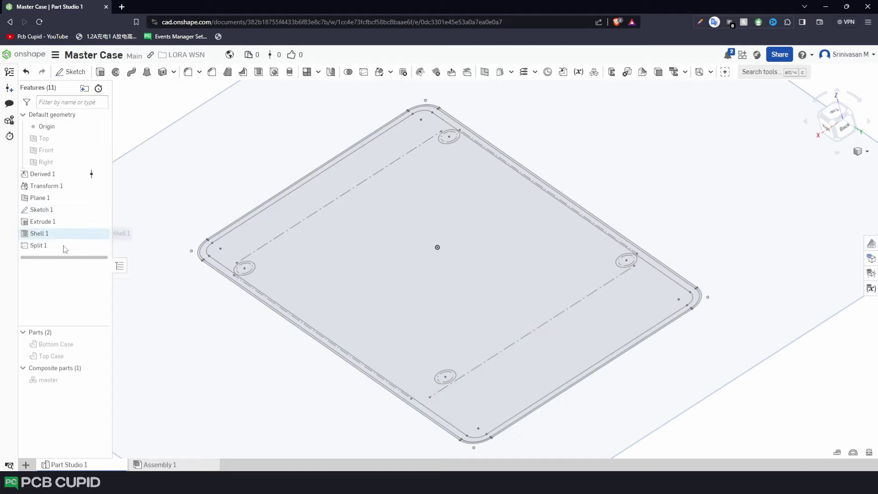
left_click_drag(103, 346, 111, 345)
left_click_drag(106, 344, 497, 300)
right_click(498, 300)
left_click_drag(506, 317, 303, 281)
middle_click(299, 215)
left_click(380, 237)
left_click_drag(380, 193, 375, 186)
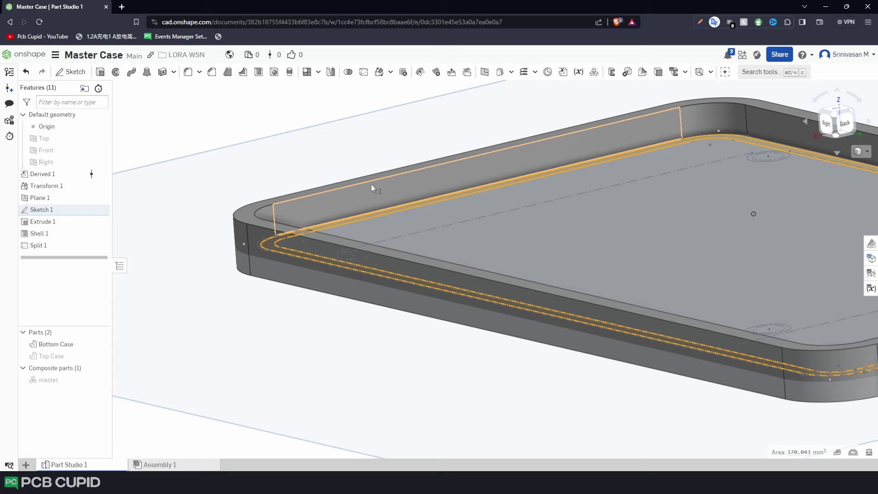
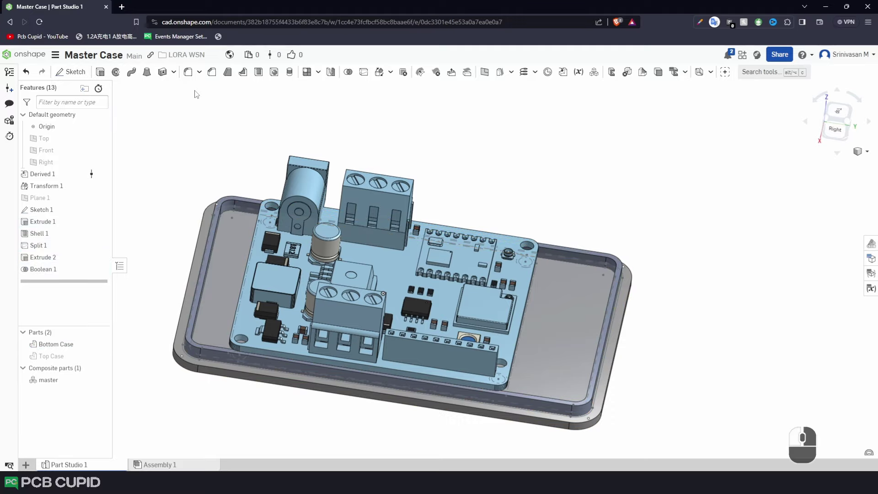
Step: Look into the case tray and select the four PCB hole circles for the boss extrude
left_click_drag(666, 374, 128, 391)
left_click(105, 384)
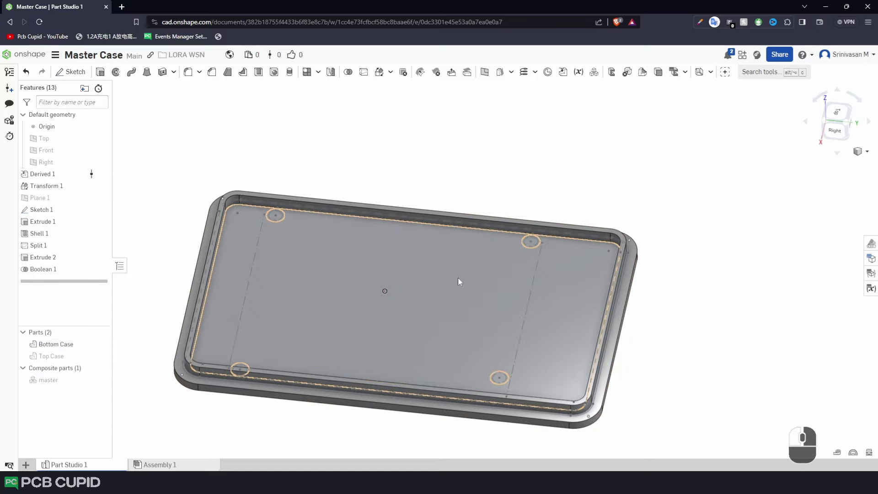
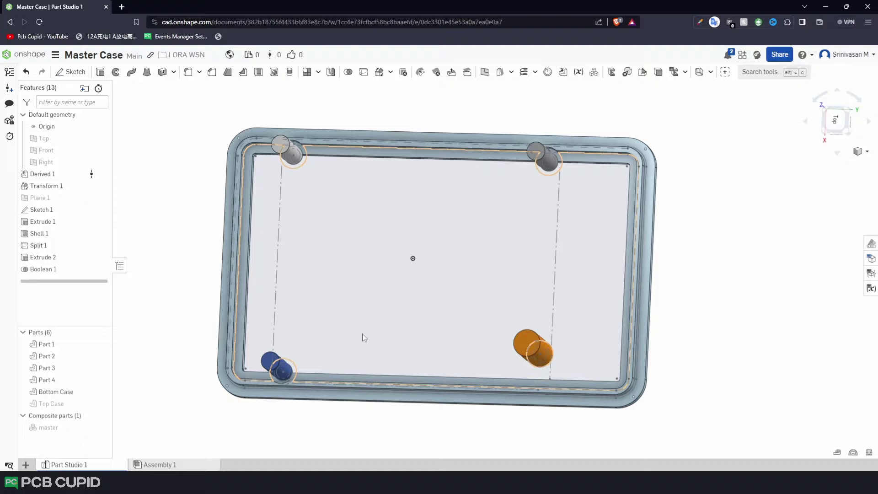
Step: Zoom into a hole and bring up Extrude 1's options to review its 18.7 mm depth
left_click_drag(364, 340, 72, 223)
left_click_drag(72, 222, 279, 277)
scroll("down", 3)
scroll("down", 3)
left_click(346, 243)
right_click(448, 408)
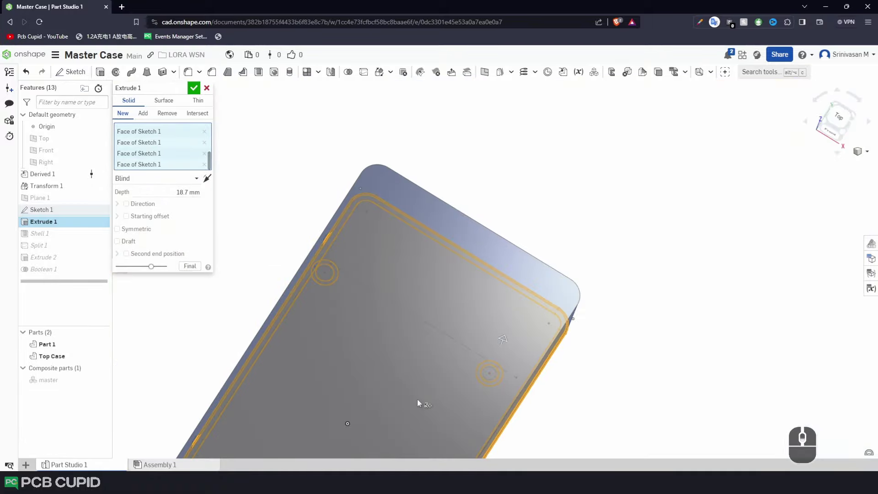
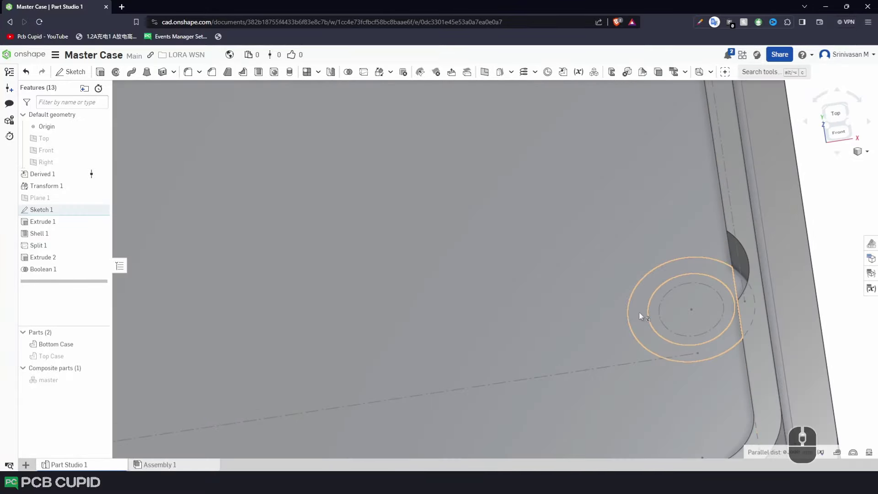
Step: Extrude the four hole-ring sketch regions 25 mm blind as new parts, creating Extrude 3
left_click(641, 316)
middle_click(640, 315)
left_click(387, 402)
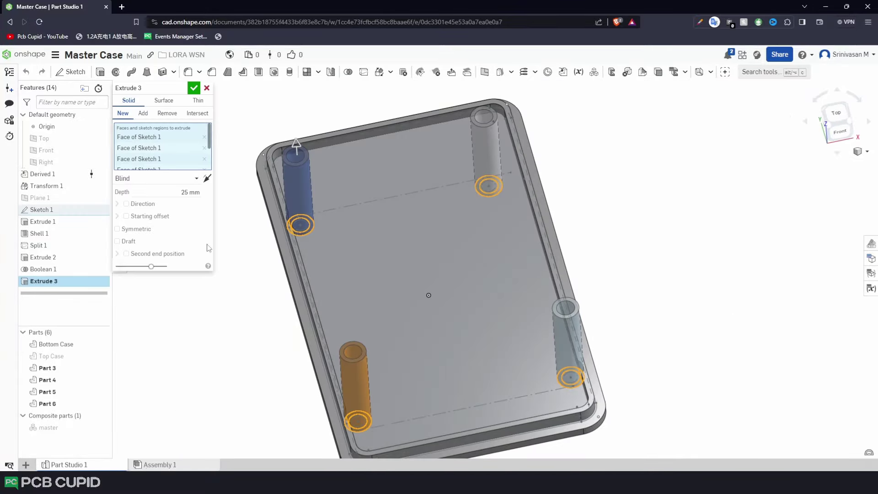
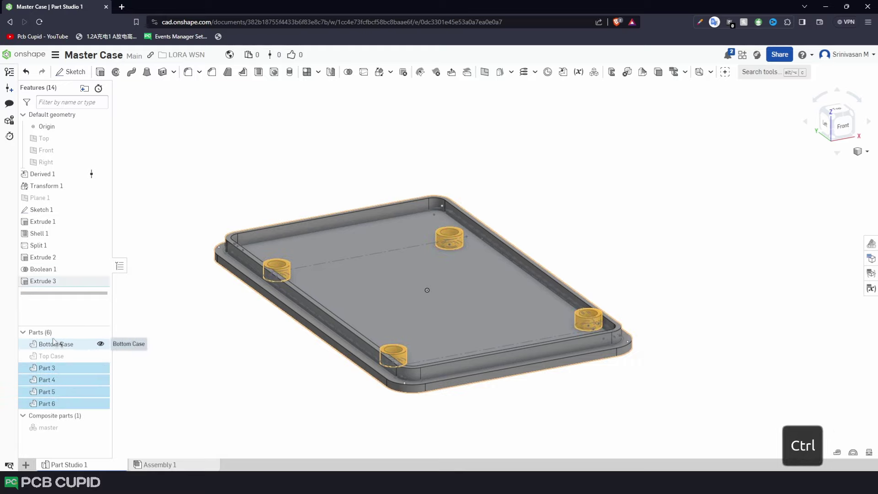
Step: Unite Parts 3-6 with the Bottom Case via Boolean 2, leaving only Bottom Case and Top Case
left_click(62, 345)
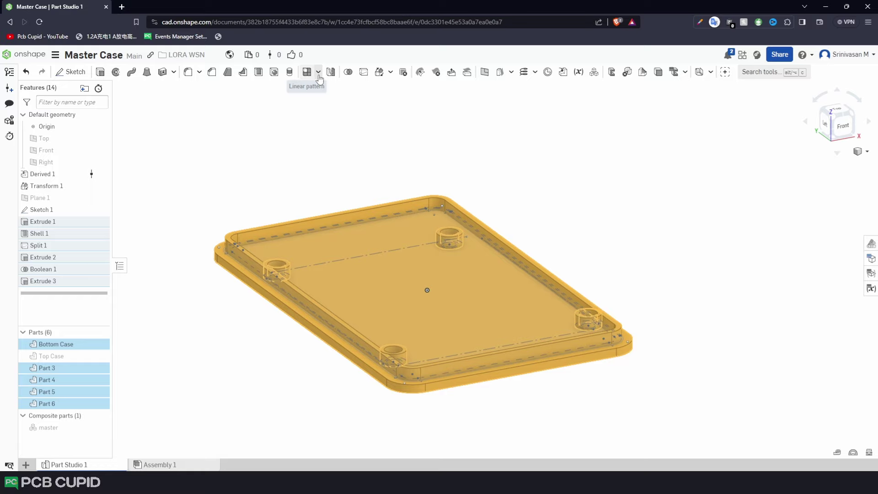
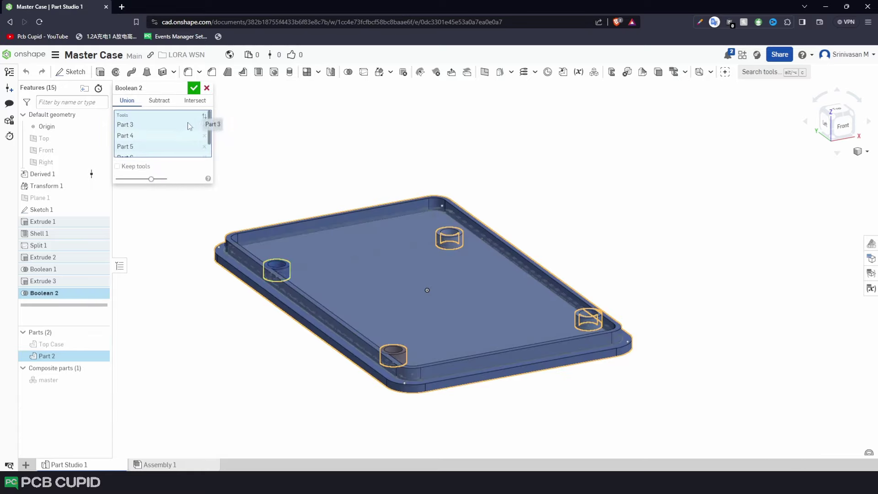
middle_click(190, 131)
left_click(175, 174)
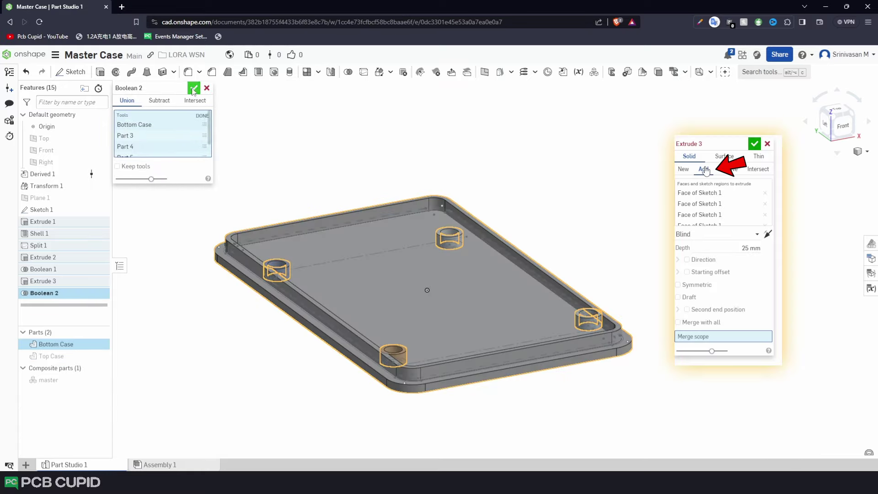
left_click_drag(195, 89, 336, 230)
left_click_drag(339, 240, 325, 249)
middle_click(324, 248)
right_click(382, 308)
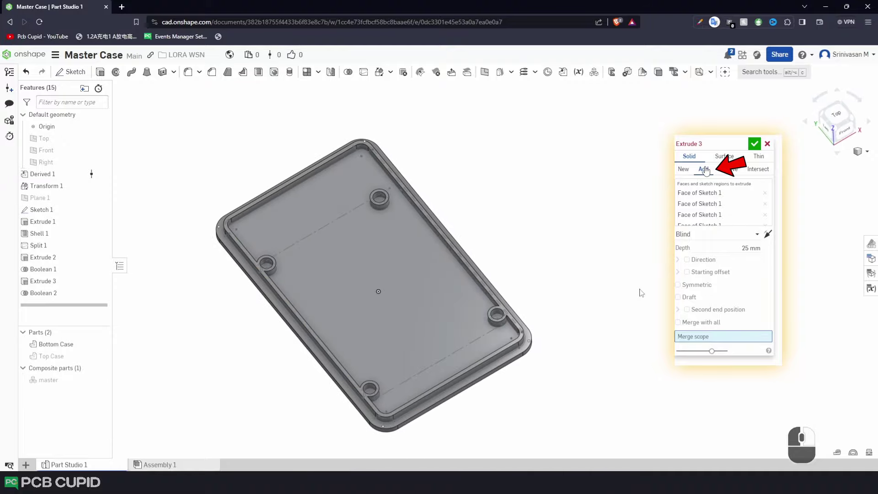